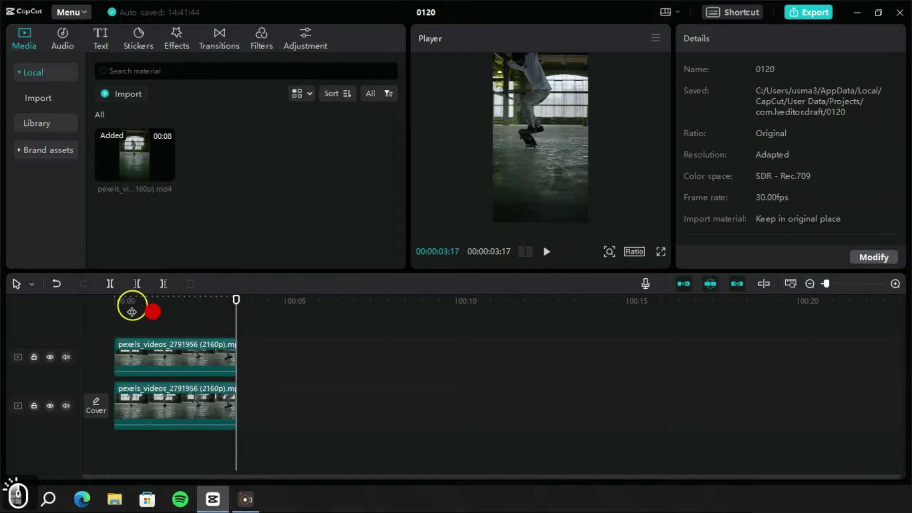
# Step: Return the playhead to 00:00 and show the Default text presets
pyautogui.moveTo(110, 42); pyautogui.dragTo(160, 113)
pyautogui.click(152, 128)
# Step: Add a default text layer above the clips reading 'action'
pyautogui.click(159, 348)
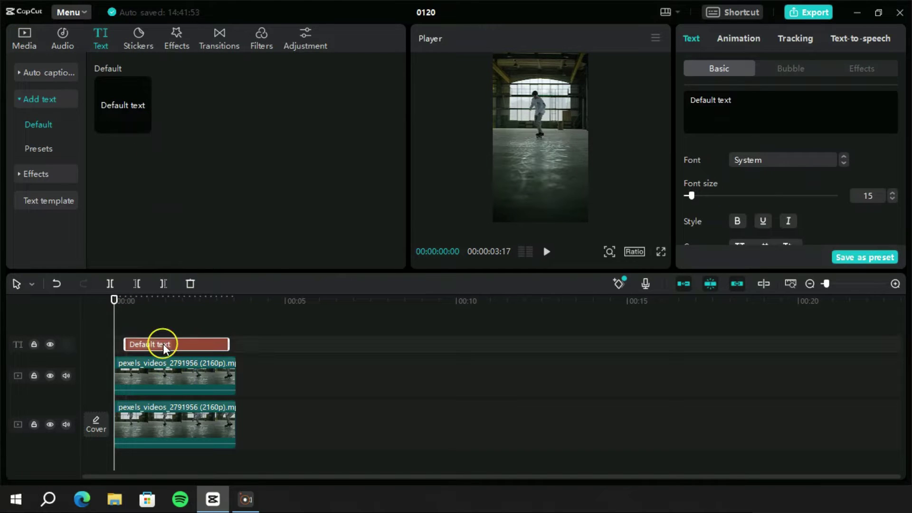
pyautogui.click(750, 106)
pyautogui.write('action')
# Step: Set the text font to ZY Elegant and move the playhead to about one second
pyautogui.click(830, 166)
pyautogui.click(787, 181)
pyautogui.click(712, 162)
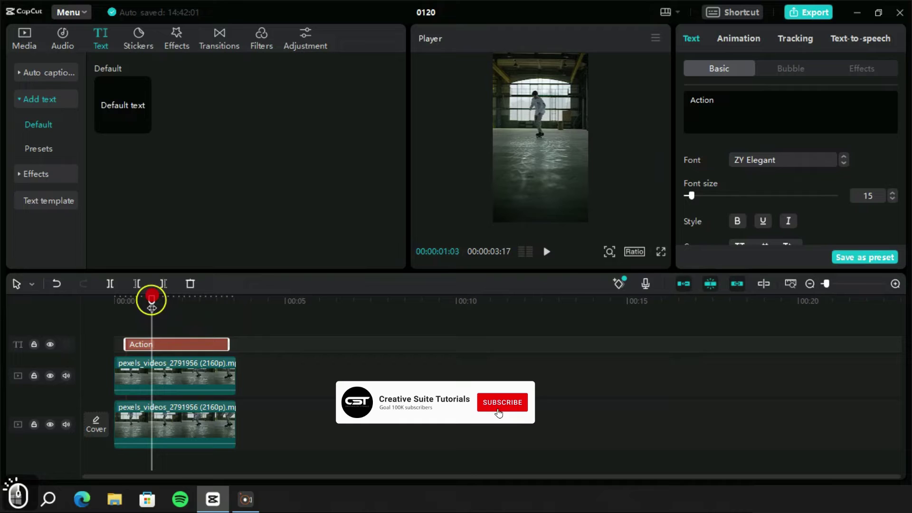